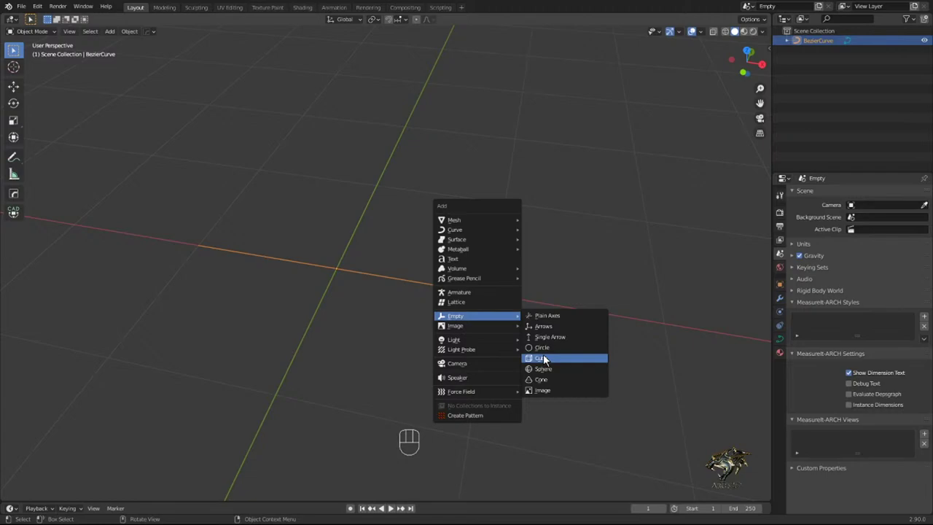
- Add a sphere empty at the origin and show the BezierCurve's geometry settings for a 0.042 m bevel
key(s)
drag(260, 322, 288, 296)
click(327, 248)
click(782, 337)
click(817, 364)
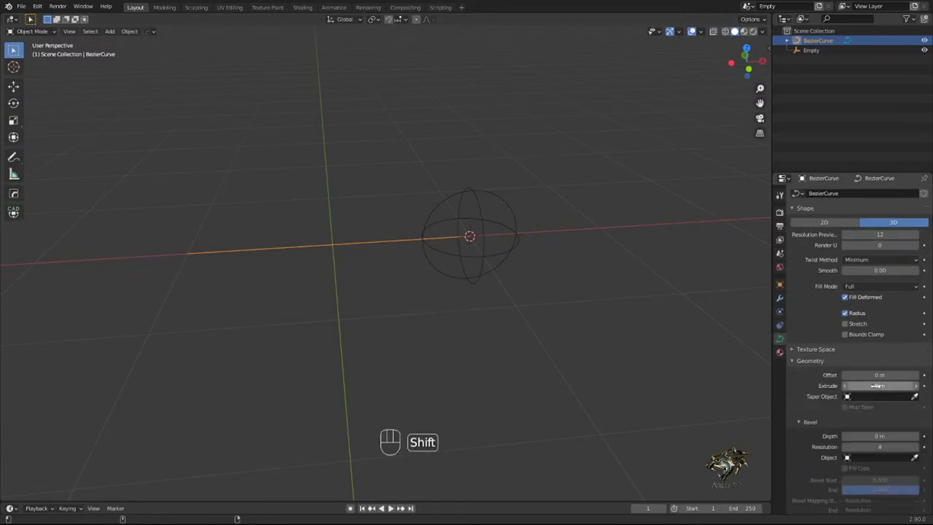
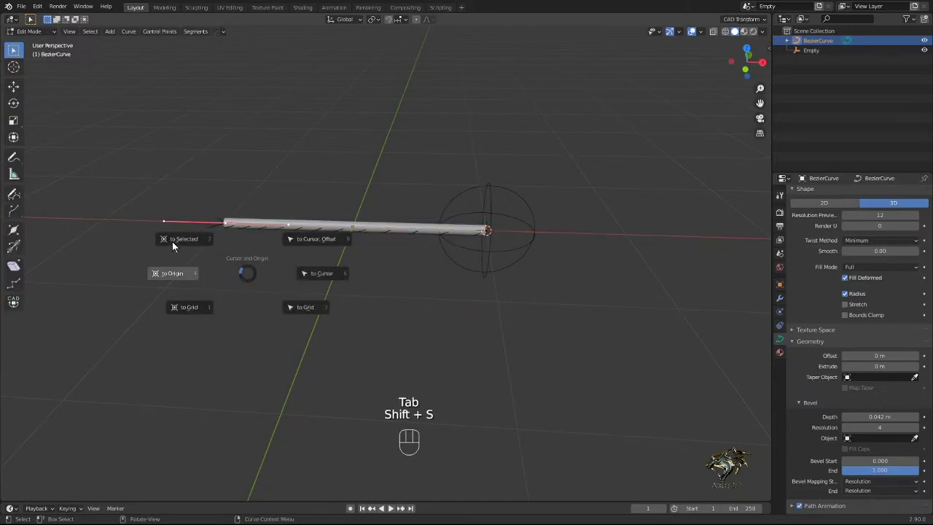
- Add a second, resized sphere empty at the tube's left end
key(Tab)
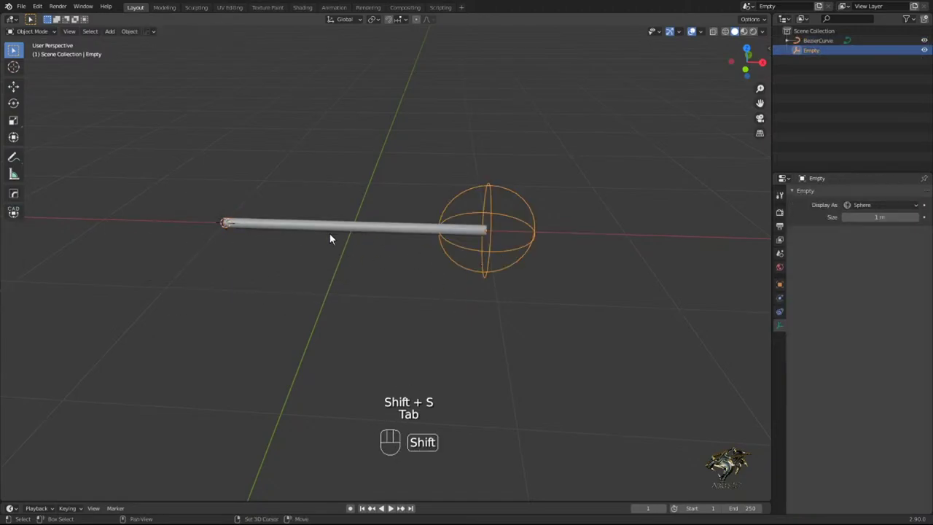
key(shift+a)
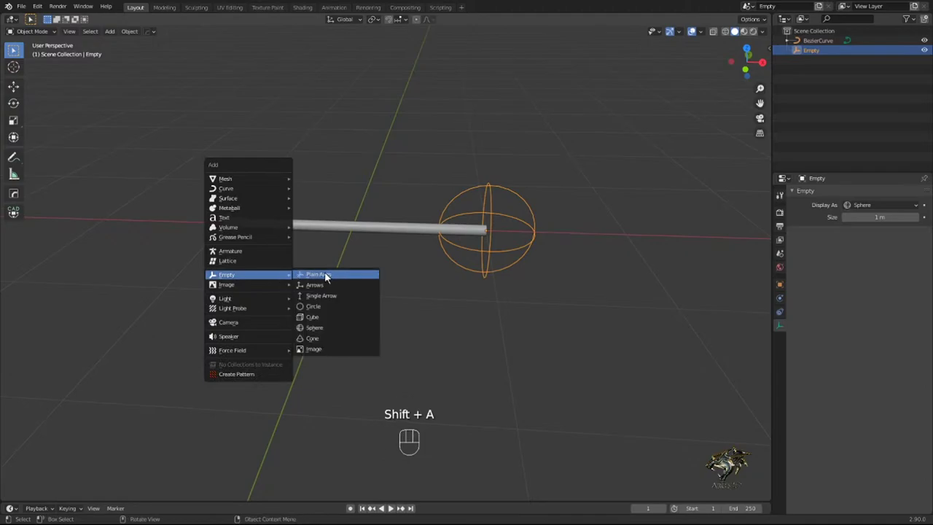
key(s)
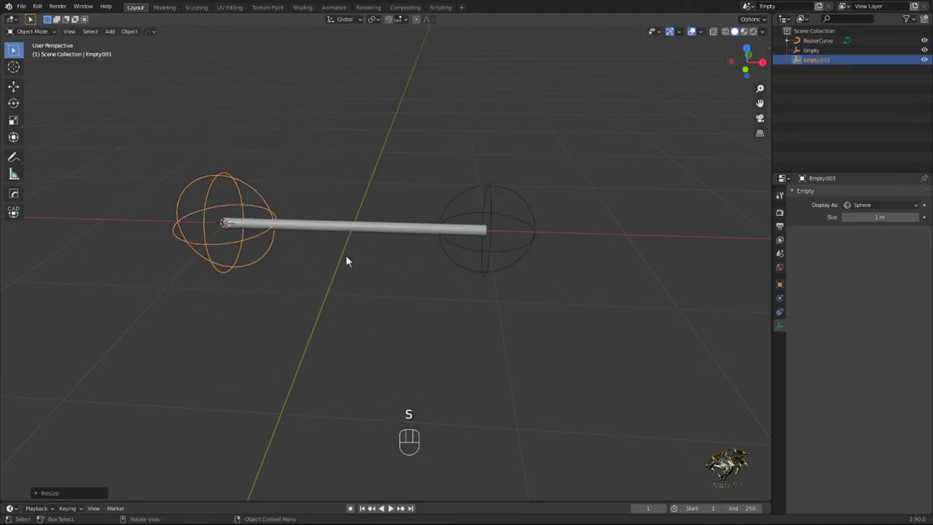
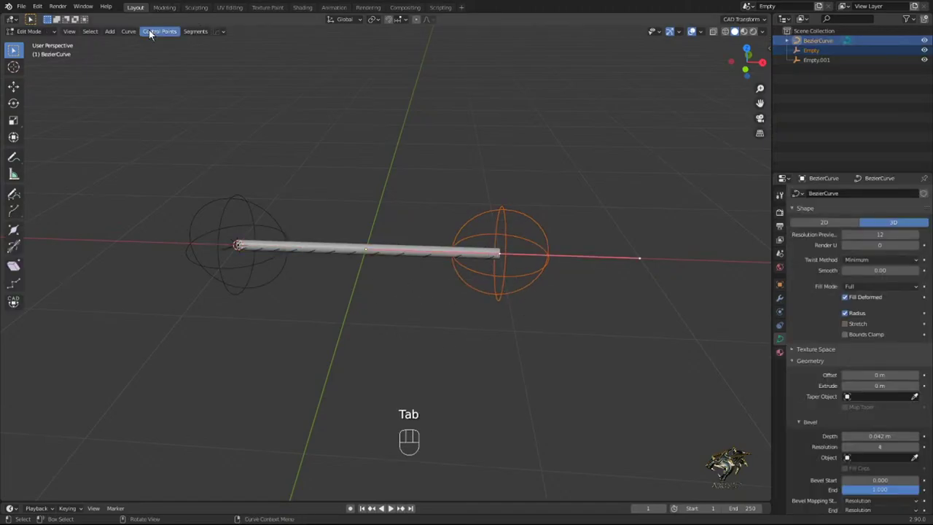
- Hook each curve end point to its neighbouring empty and return to Object Mode
drag(154, 31, 300, 171)
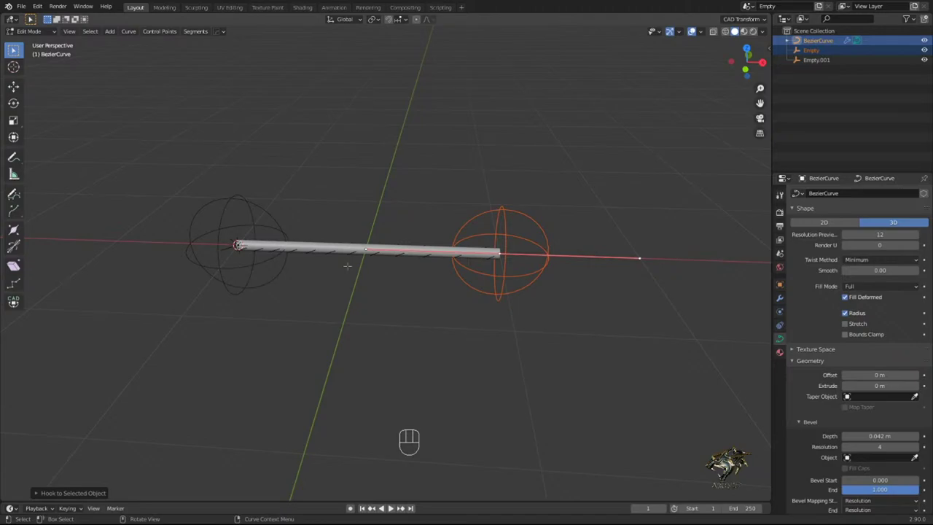
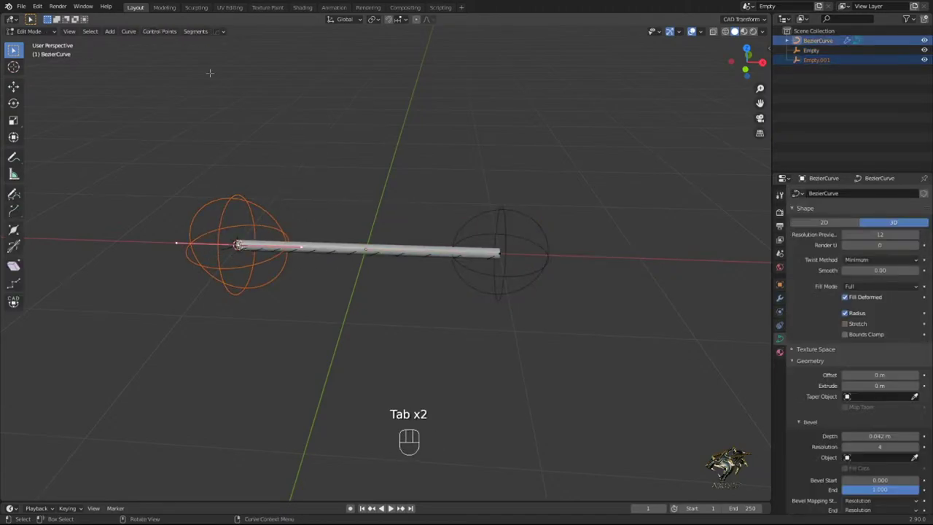
drag(157, 30, 286, 172)
key(Tab)
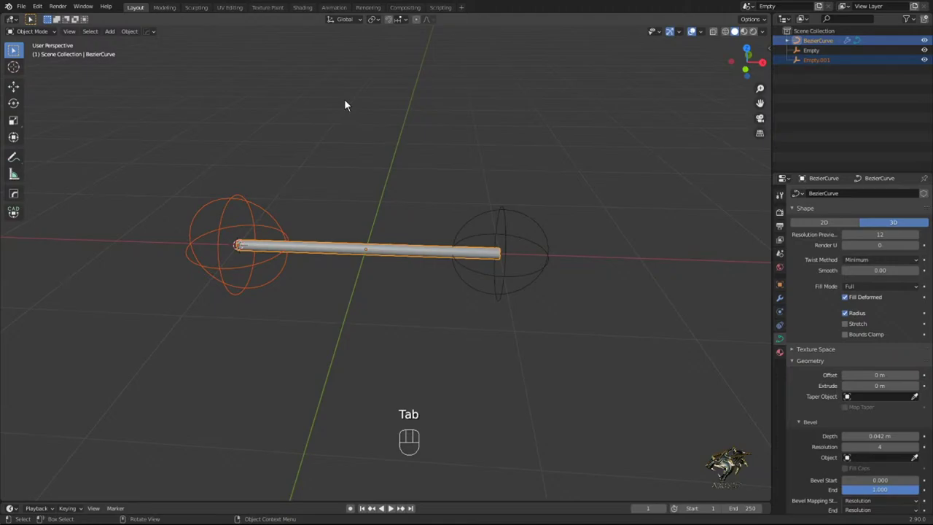
- Move the right-hand empty to test the hook and select the curve tube for editing
key(g)
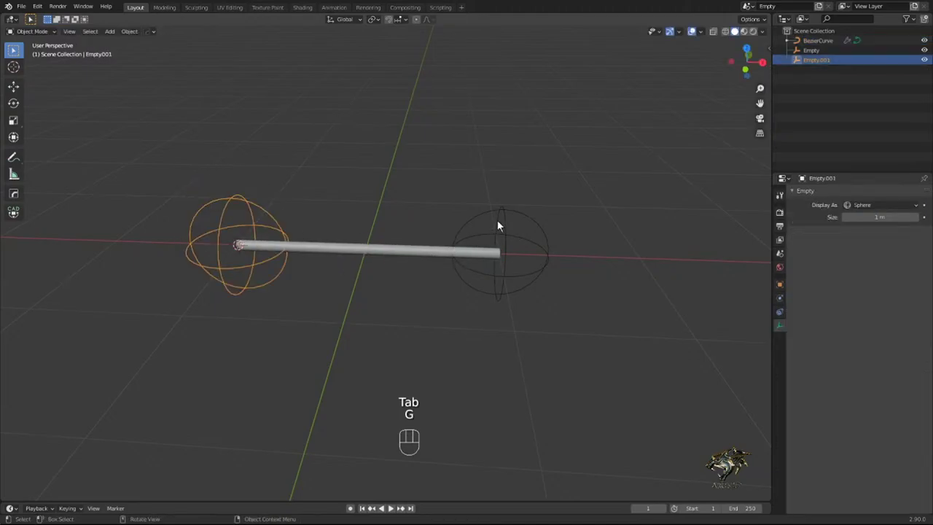
click(501, 224)
key(g)
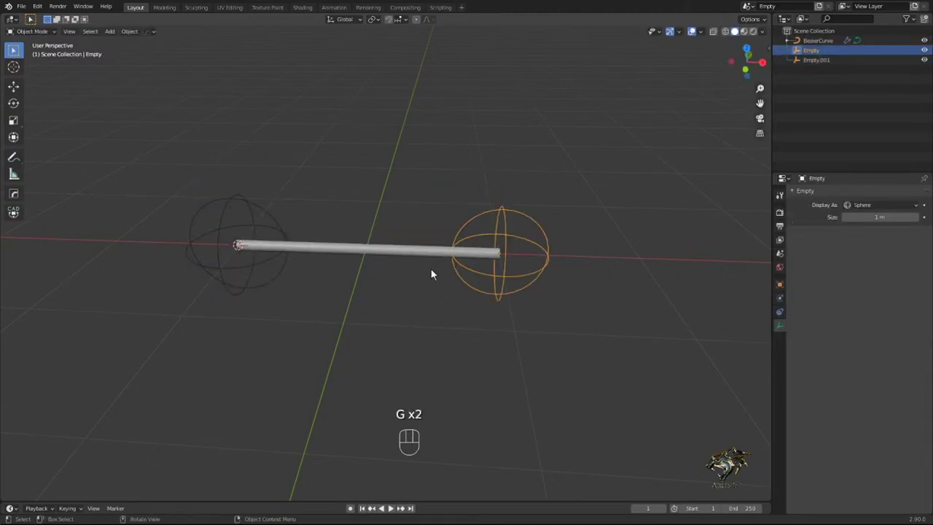
middle_click(401, 282)
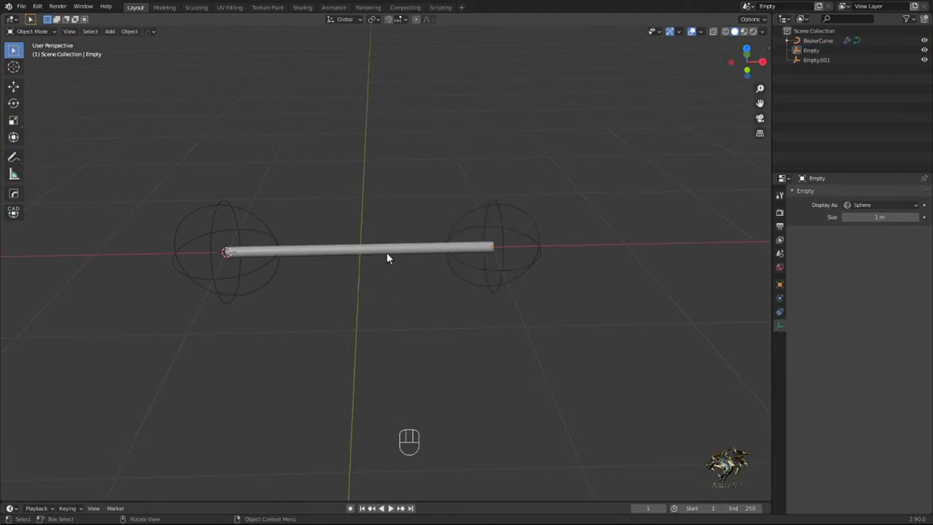
click(392, 250)
key(Tab)
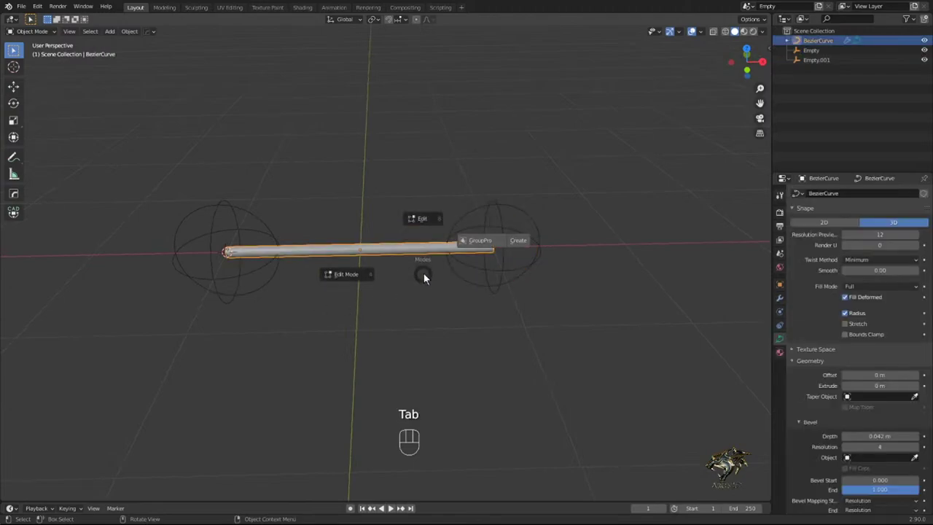
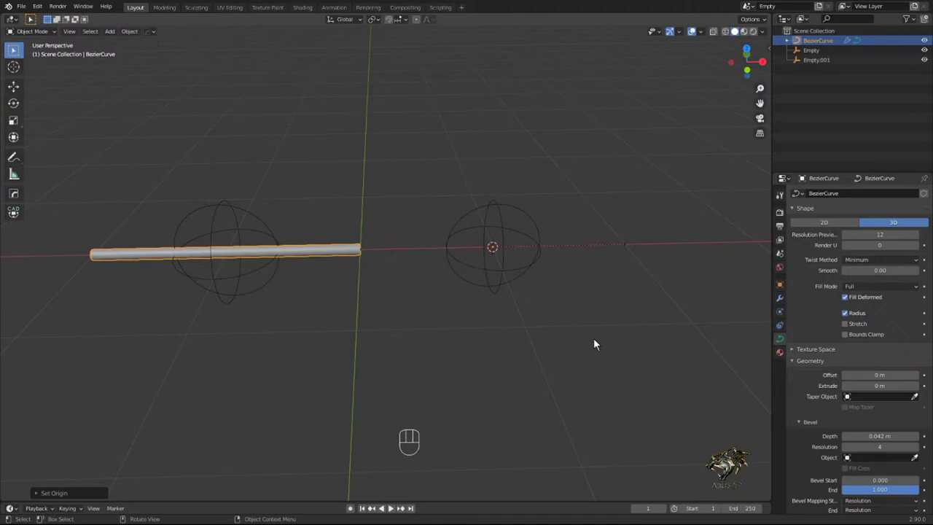
click(365, 283)
click(350, 259)
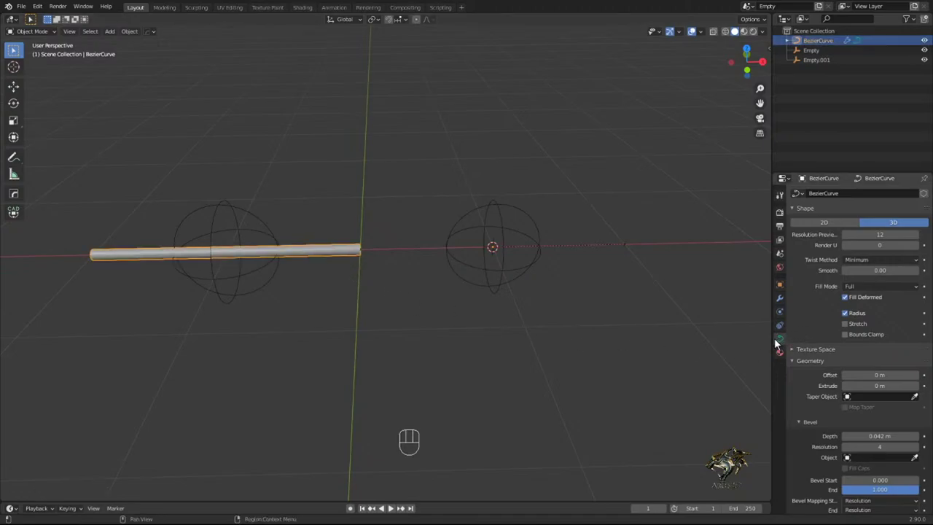
- Show the curve's Modifier Properties with its Hook-Empty modifier
click(916, 214)
click(917, 214)
click(341, 254)
middle_click(438, 288)
click(489, 218)
- Undo the tube's unwanted shift and reselect the left-hand empty with the curve
key(Tab)
key(ctrl+h)
key(Tab)
click(282, 196)
drag(279, 183, 145, 351)
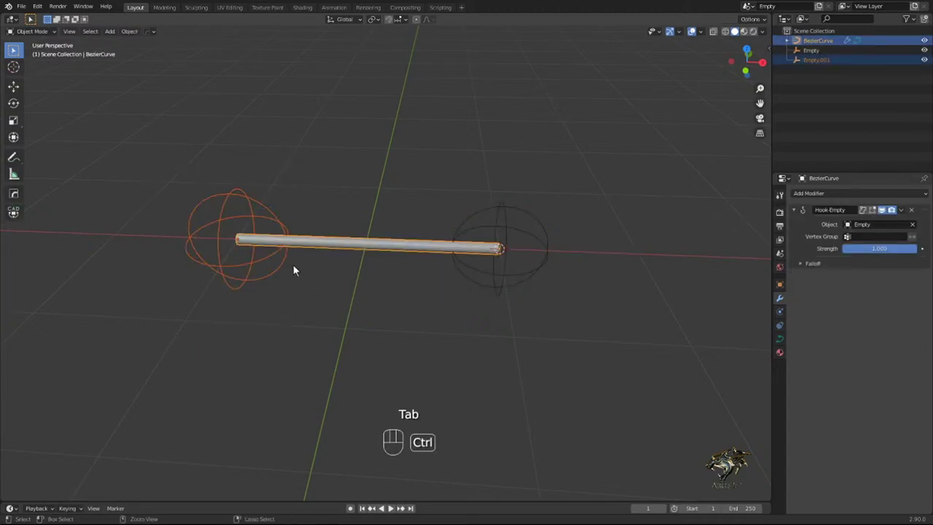
- Hook the curve's right end point to Empty again via Hook to Selected Object
key(Tab)
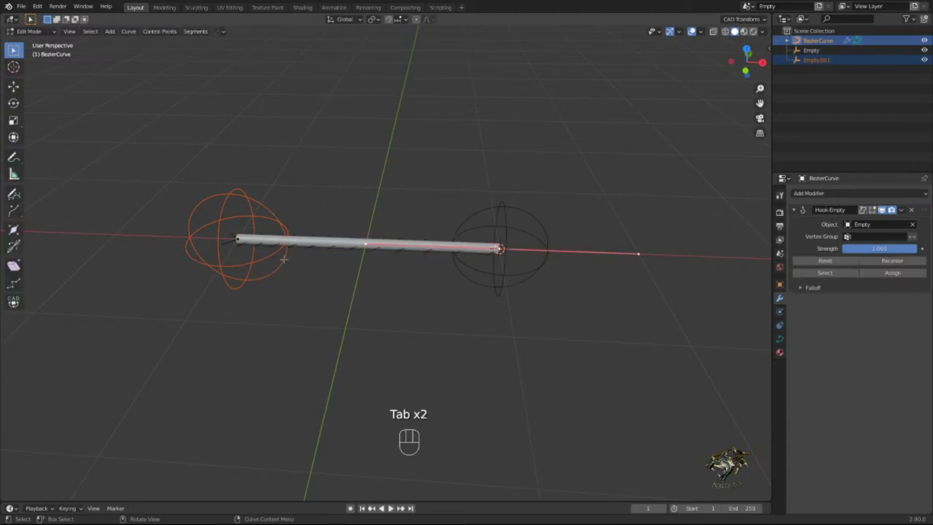
key(ctrl+h)
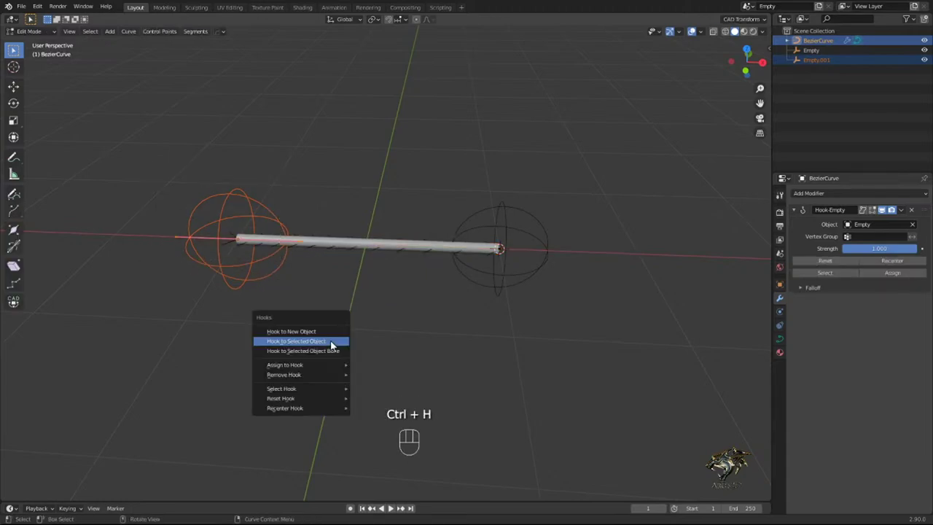
key(Tab)
click(236, 267)
- Move the empty to confirm the curve bends, orbiting around the tube
key(g)
key(g)
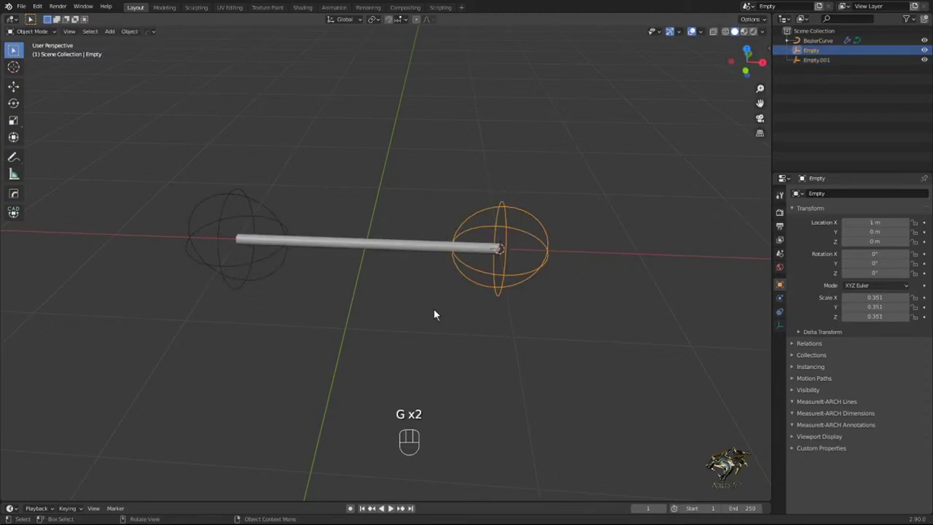
click(332, 324)
drag(325, 333, 316, 353)
drag(303, 341, 302, 341)
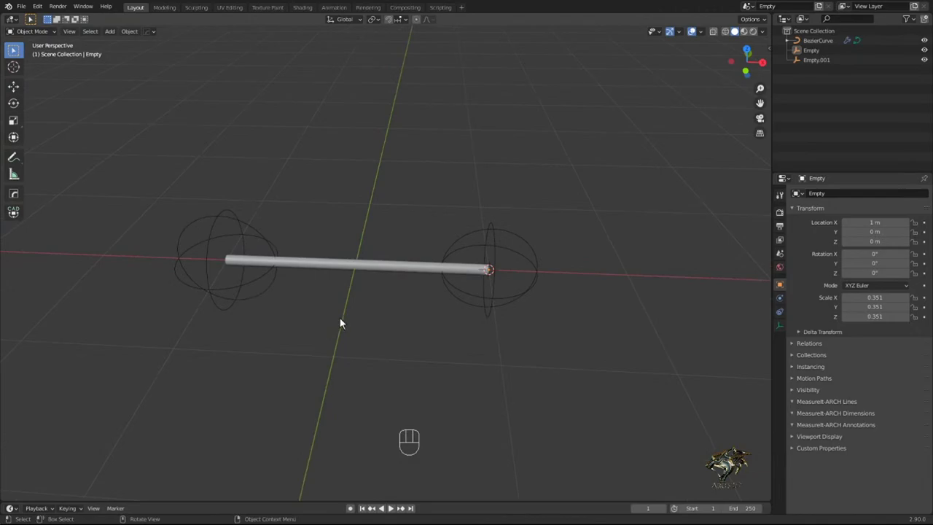
- Append hose_16 from the sidebar asset library's Hoses category between the two empties
key(n)
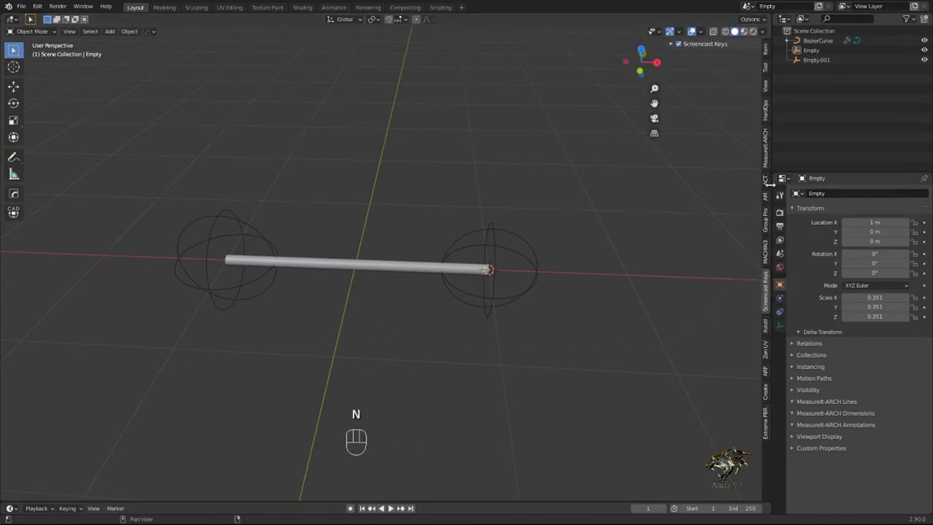
click(773, 203)
click(694, 74)
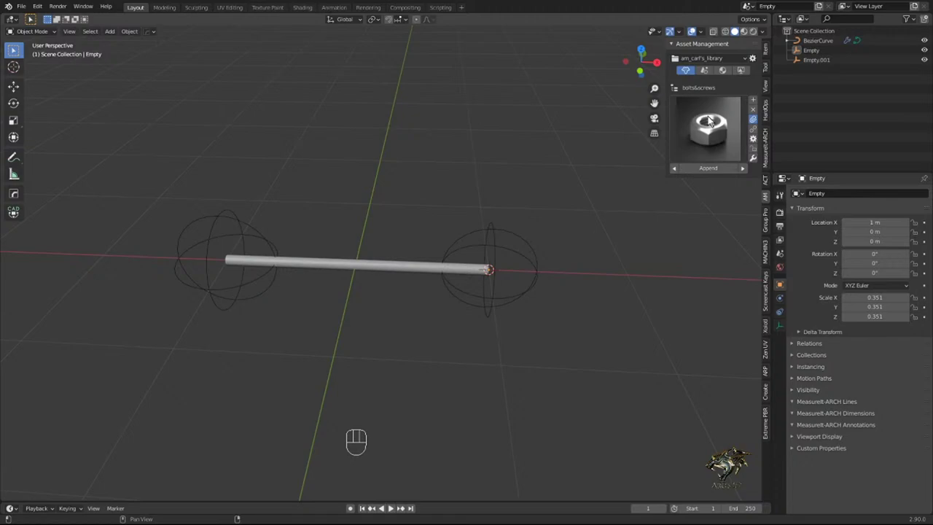
click(697, 91)
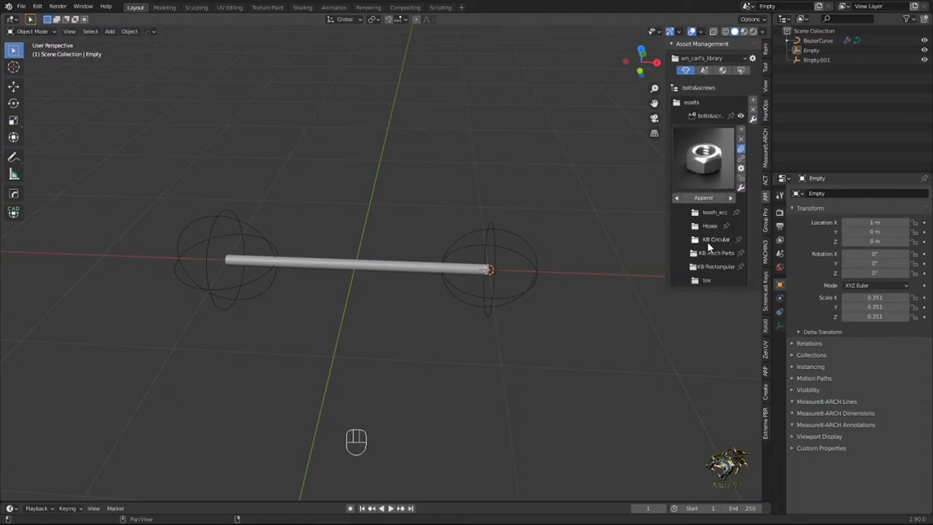
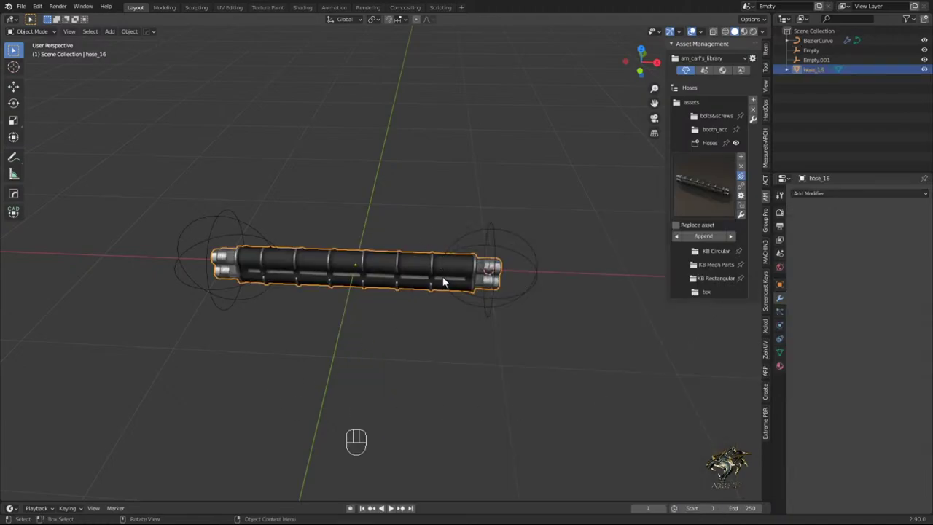
drag(358, 288, 364, 308)
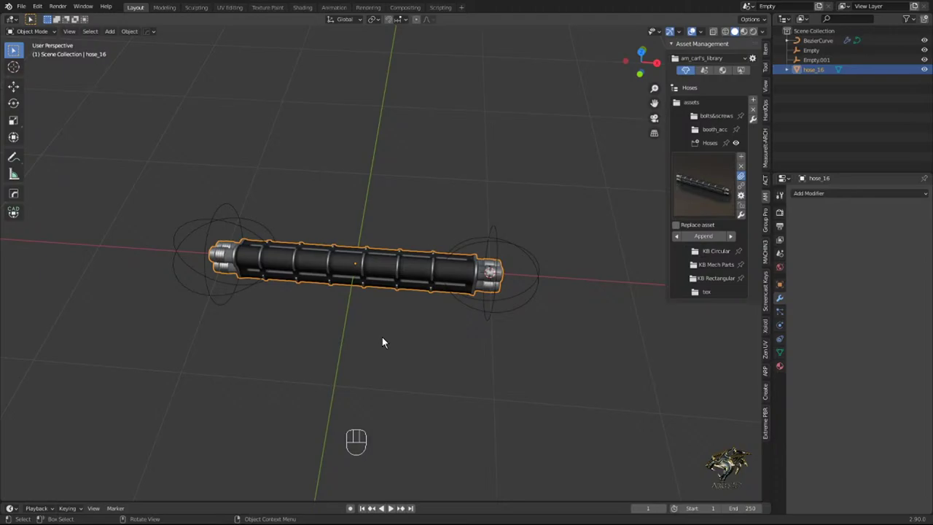
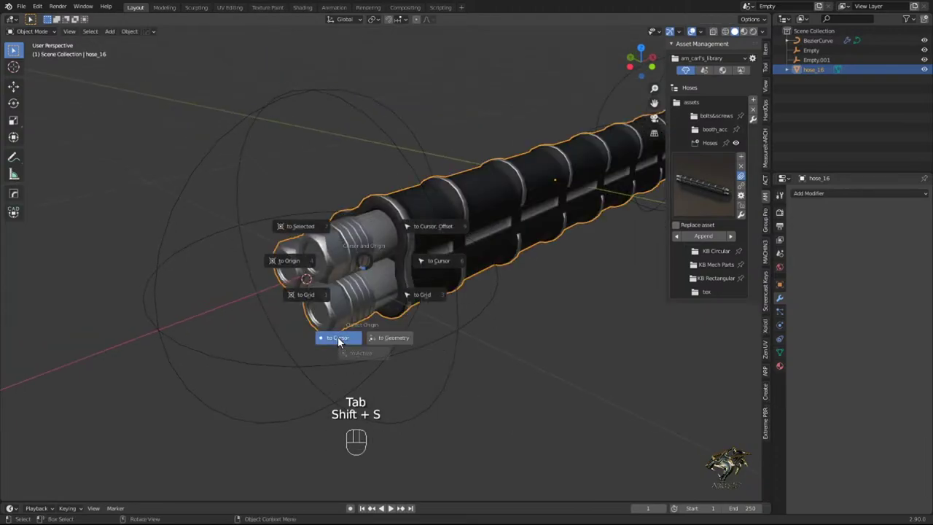
- Frame the whole hose and move one end empty to check the hose bends
drag(358, 282, 328, 290)
drag(523, 278, 382, 285)
drag(419, 255, 418, 318)
key(g)
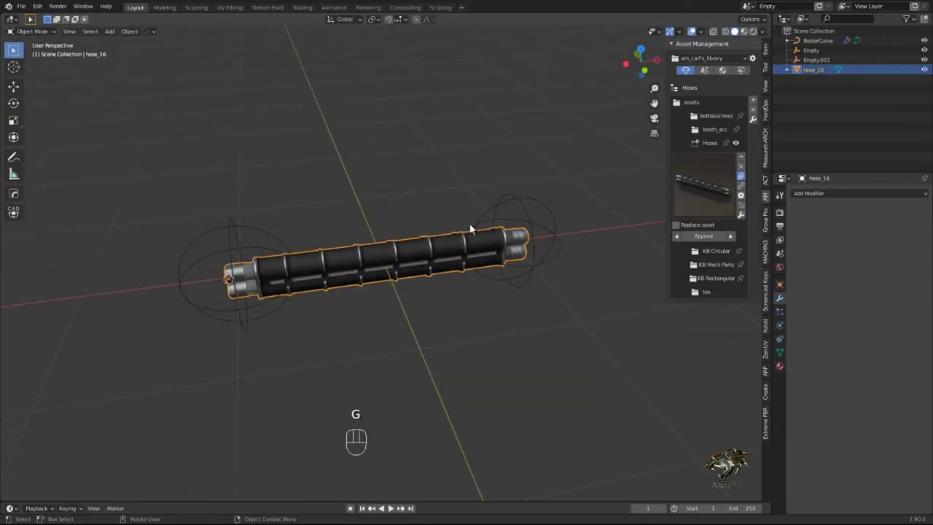
drag(822, 197, 812, 236)
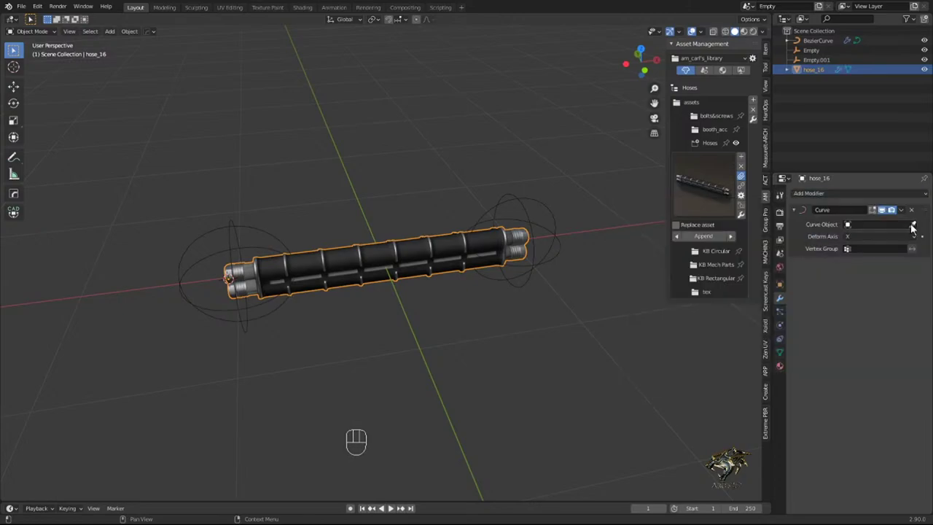
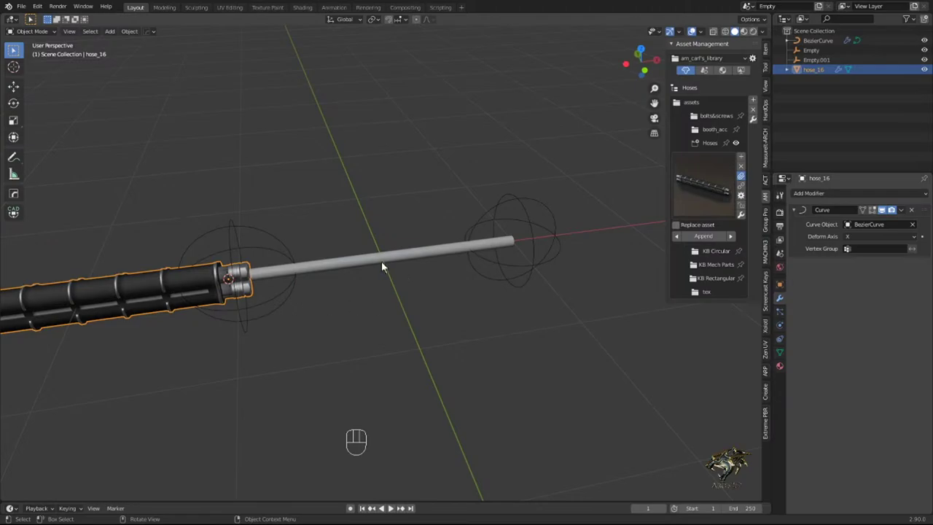
key(g)
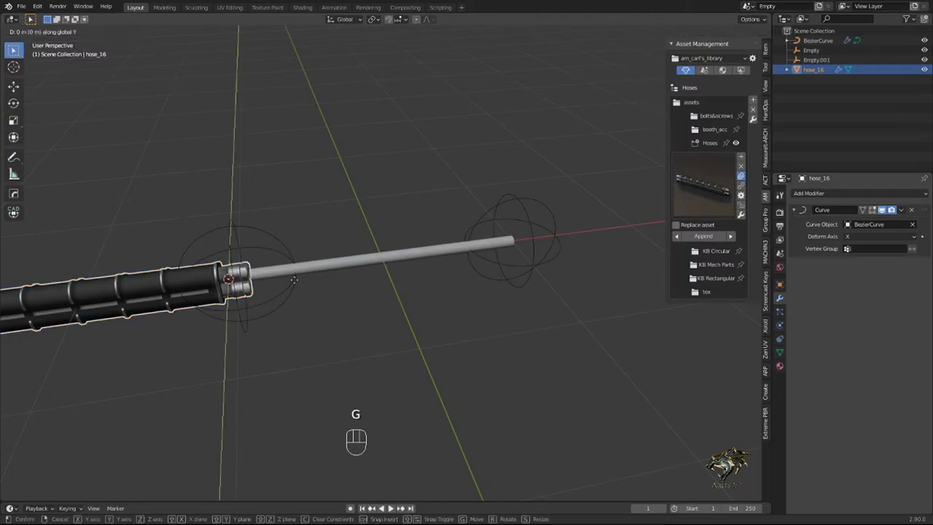
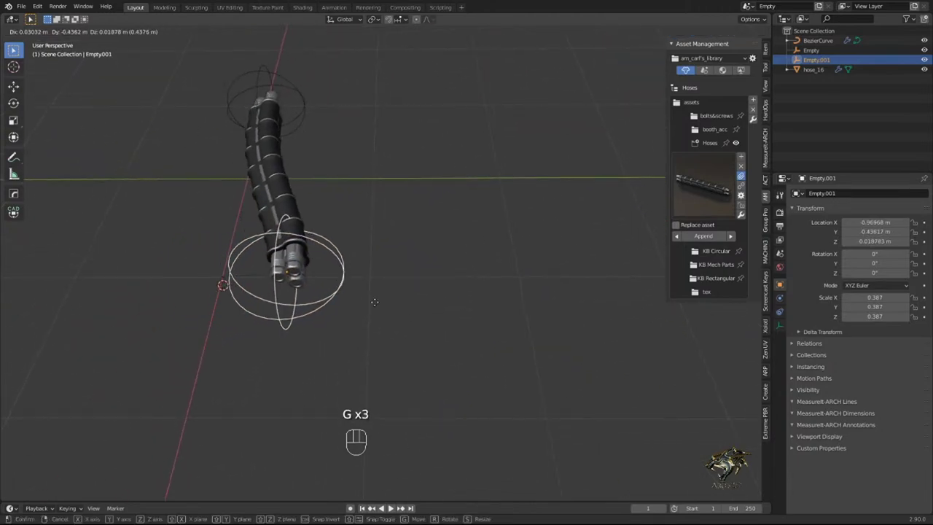
- Move the other end empty to bend the hose, then return it to its original location
click(307, 117)
drag(325, 179, 380, 240)
key(g)
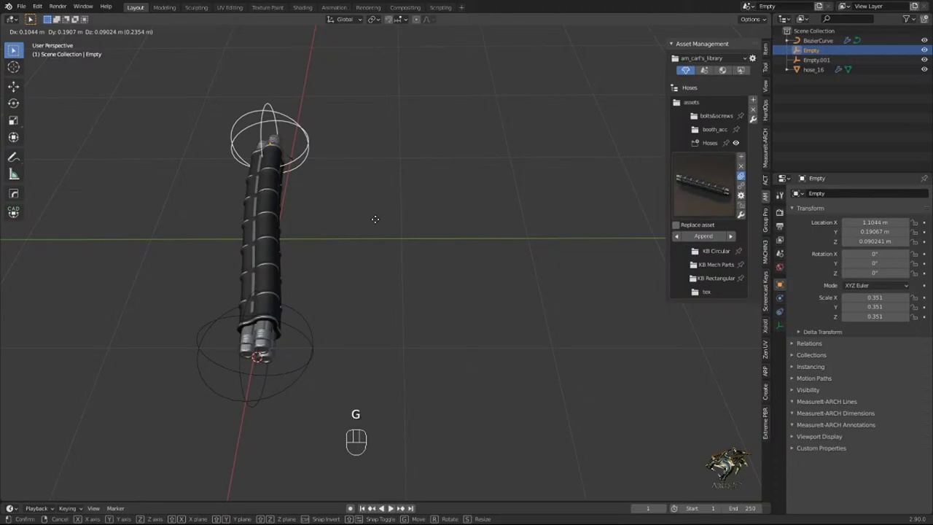
drag(388, 265, 318, 230)
drag(435, 289, 373, 288)
drag(375, 292, 406, 256)
key(g)
key(g)
drag(385, 316, 385, 342)
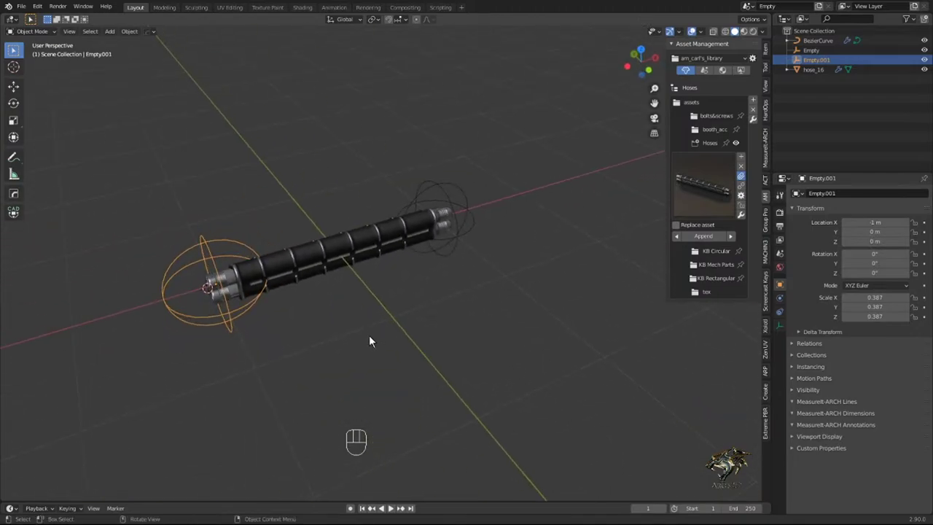
drag(323, 299, 360, 301)
- Rotate the right-end empty to twist the hose, then cancel the rotation
click(403, 341)
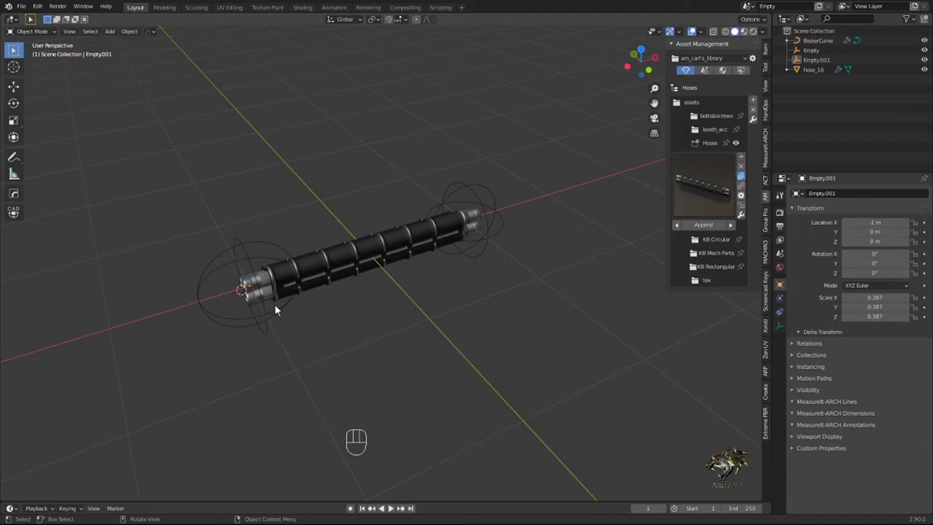
click(265, 321)
click(486, 251)
key(r)
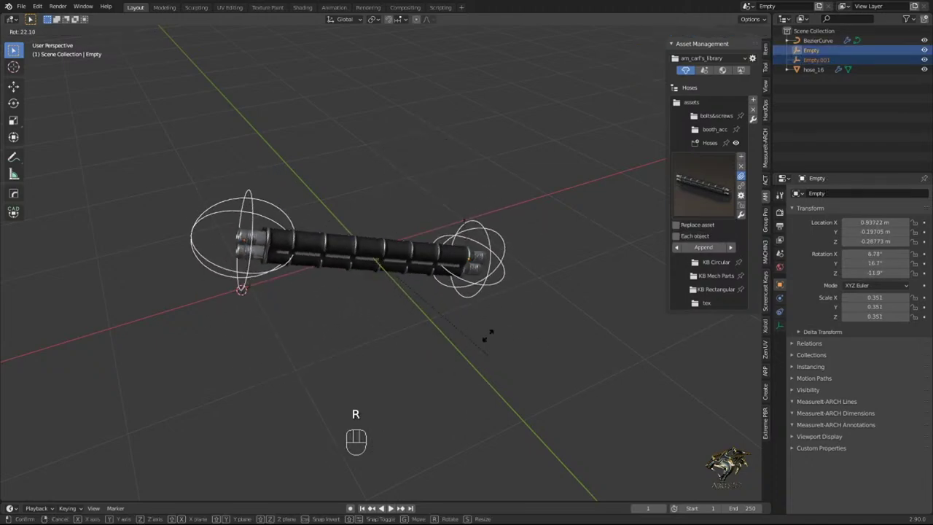
click(382, 336)
drag(381, 334, 371, 278)
- Add a cube below the hose, flatten it along Z and widen it along X into a slab
key(shift+a)
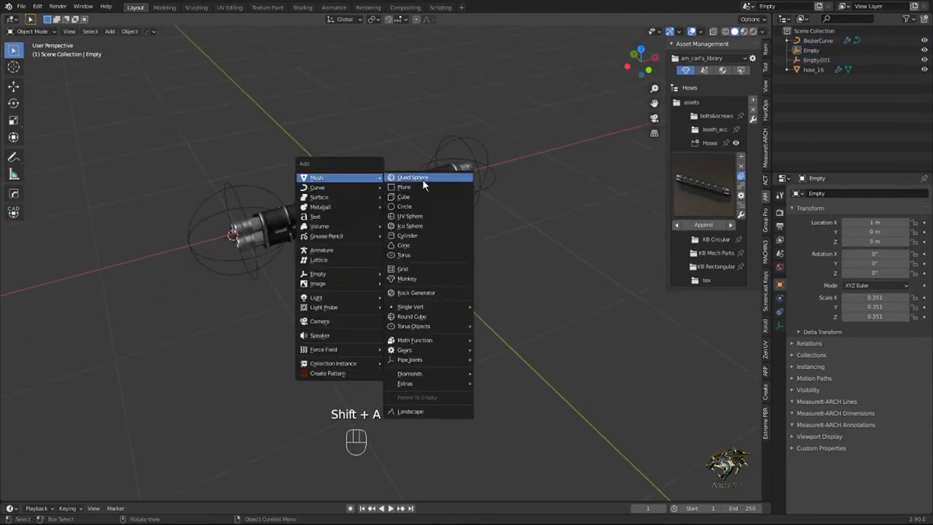
key(g)
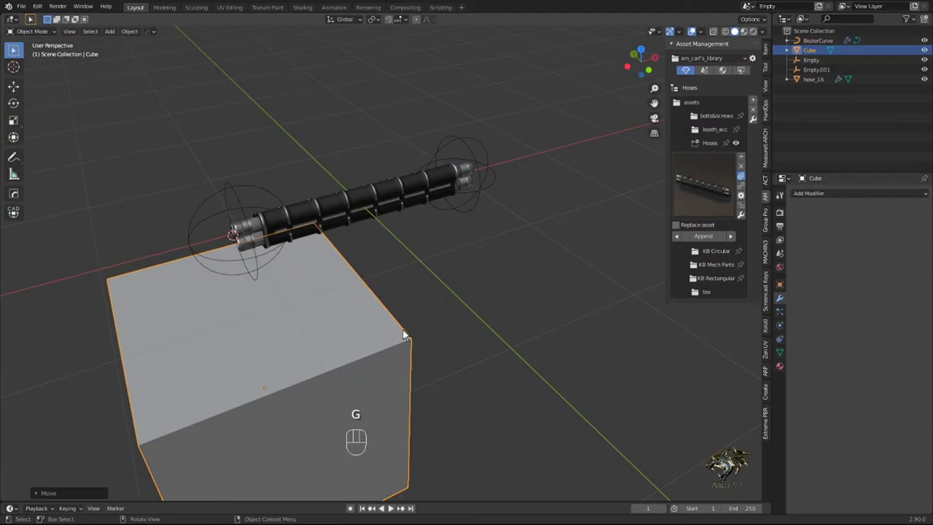
key(s)
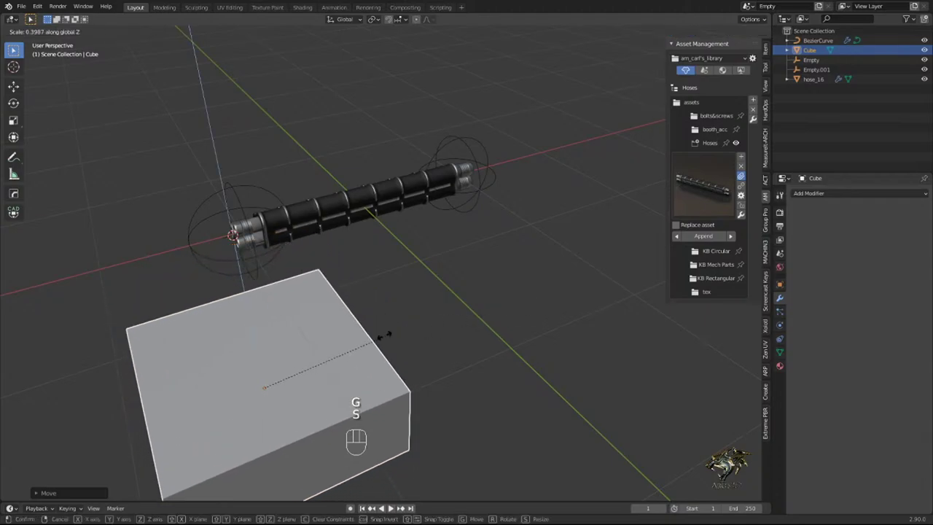
key(g)
key(s)
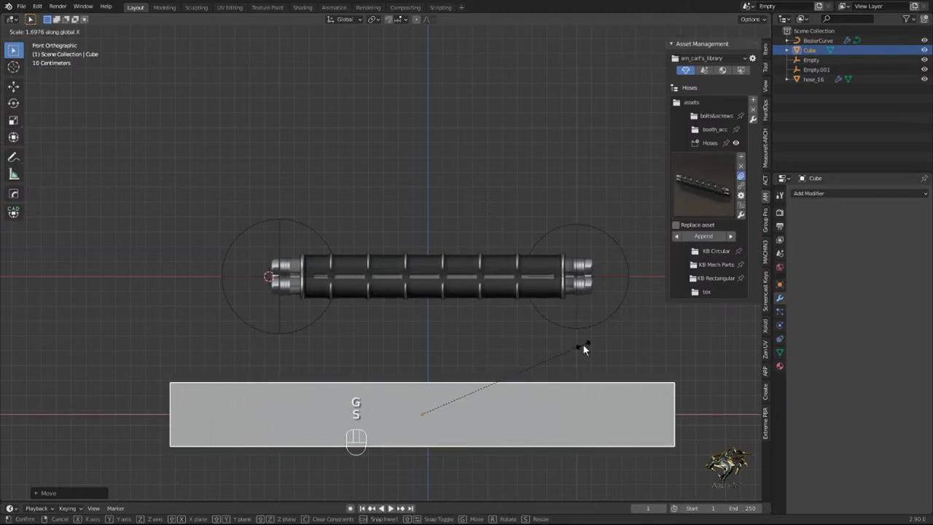
key(g)
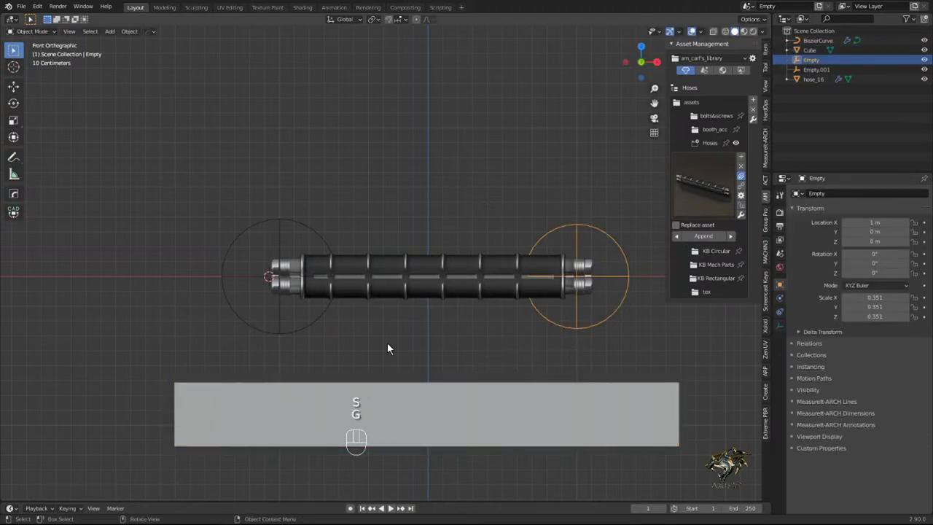
- Parent the empties to the slab and move an end empty along X and Y to test bending
key(ctrl+p)
drag(346, 313, 387, 346)
click(396, 339)
key(g)
click(452, 232)
key(g)
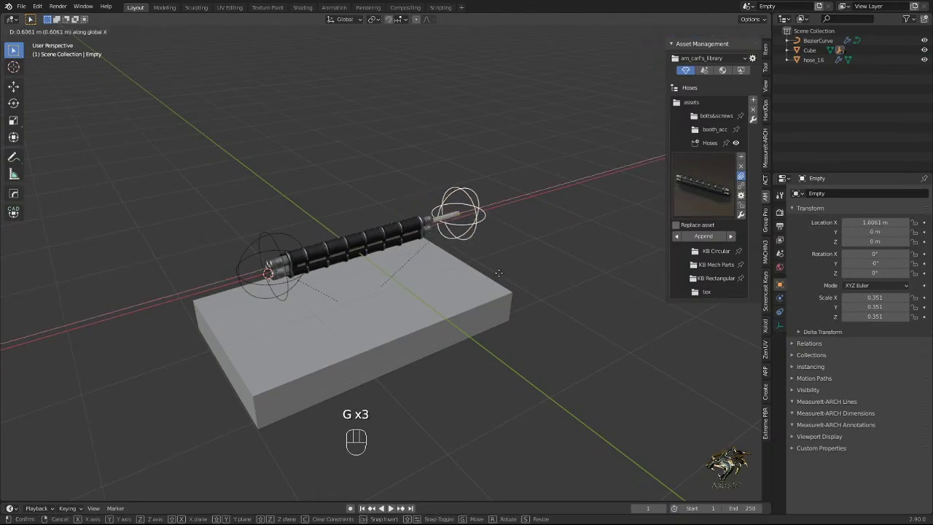
key(g)
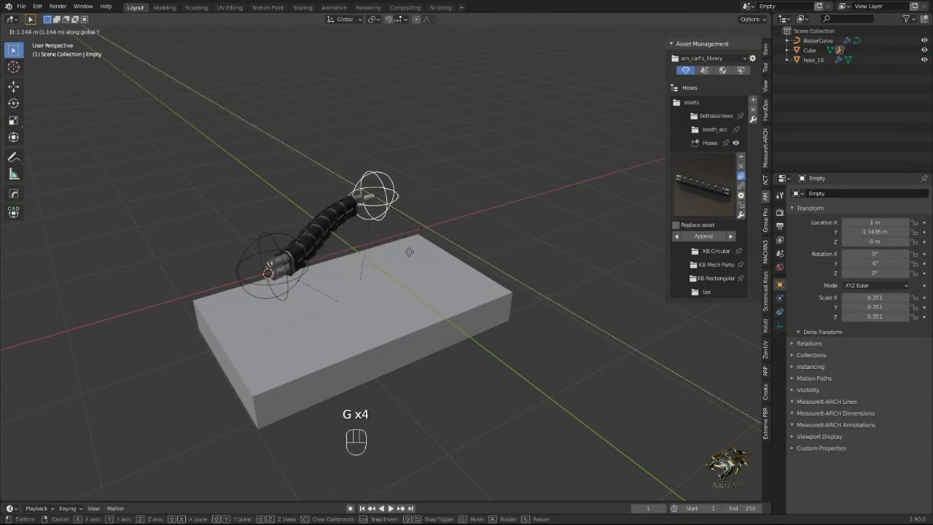
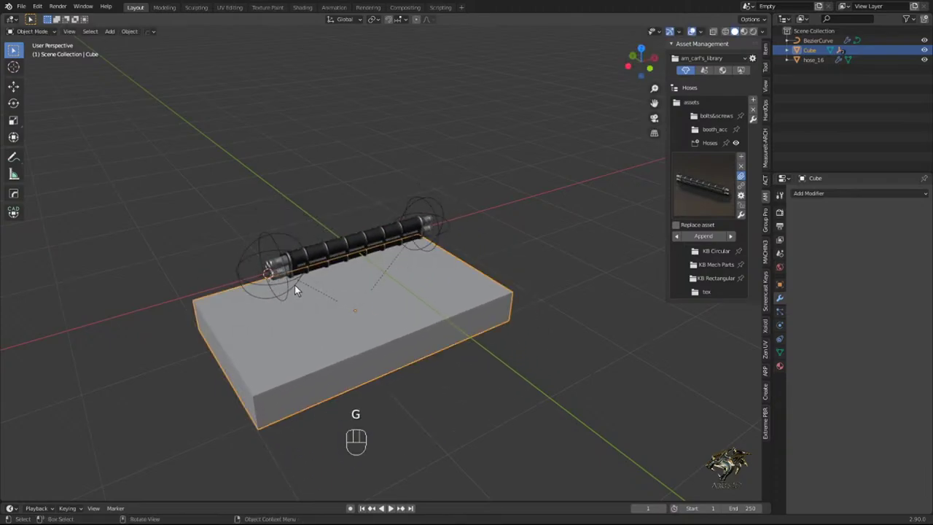
- Raise the left empty above the box and lower the box base beneath the arched hose
click(292, 287)
key(g)
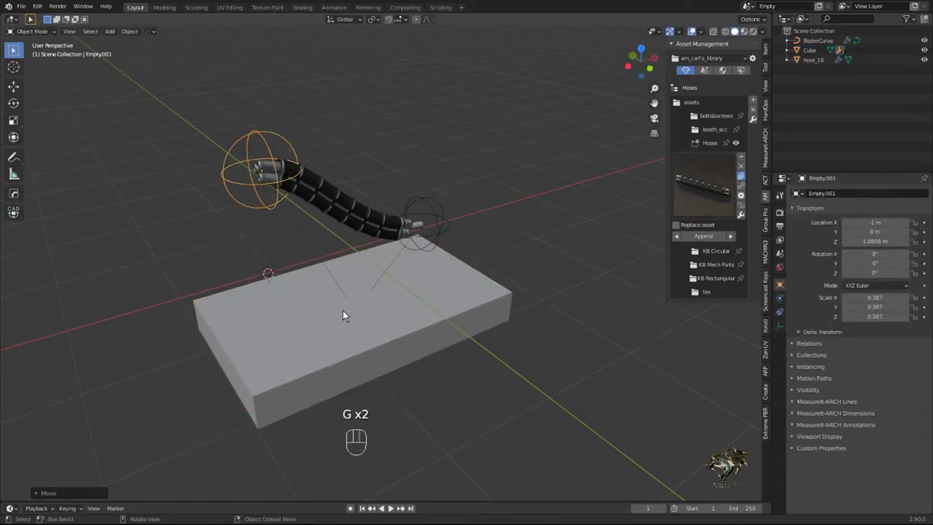
click(348, 312)
click(450, 240)
key(g)
key(g)
drag(418, 303, 400, 290)
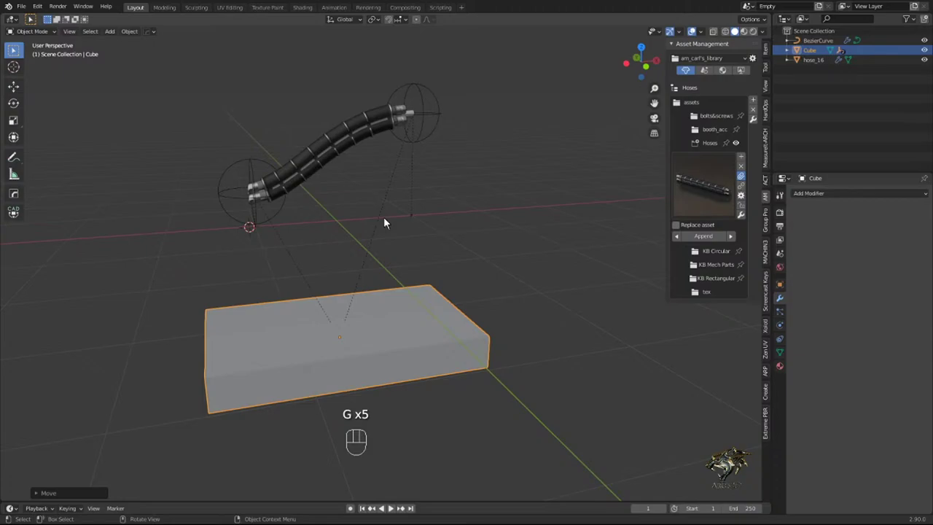
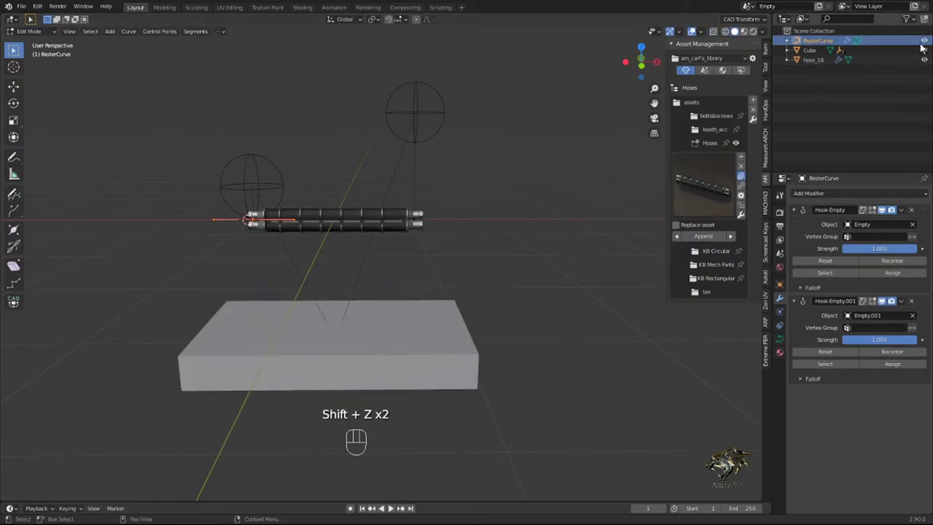
- Hide the box base, select all curve points and subdivide to get a middle point
click(931, 50)
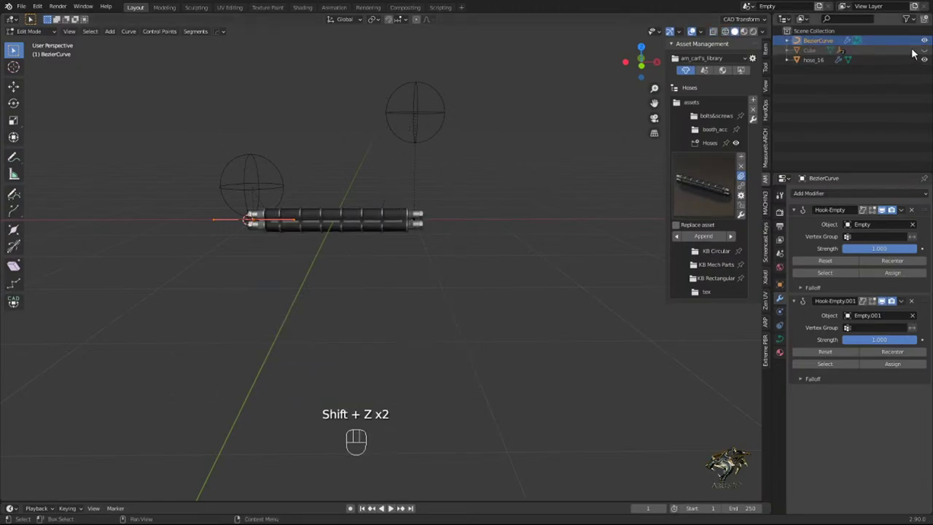
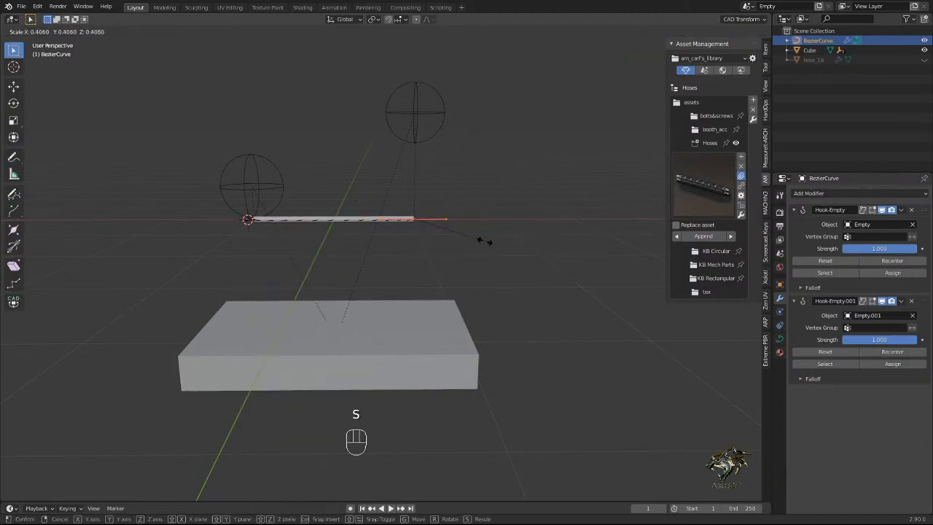
key(a)
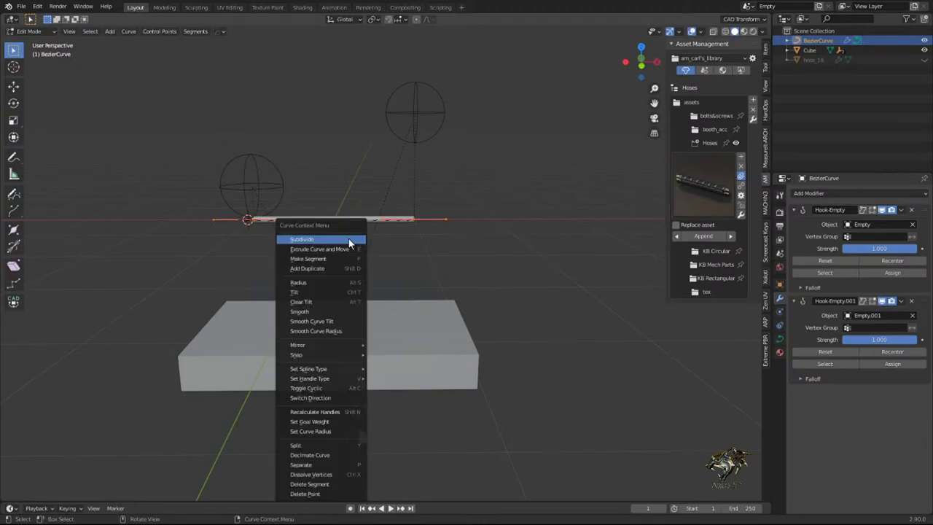
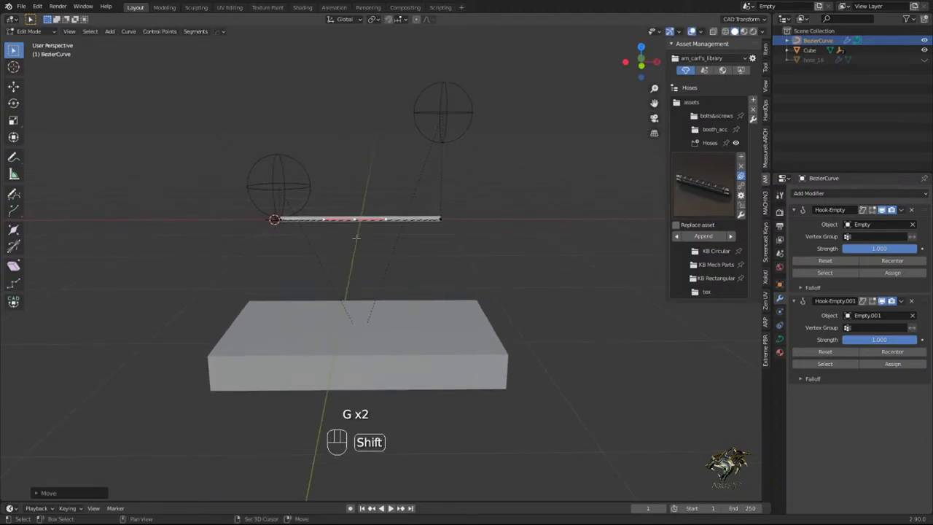
key(shift+s)
- Add a shrunk third empty at the middle point and bring up Hook options for that point
key(Tab)
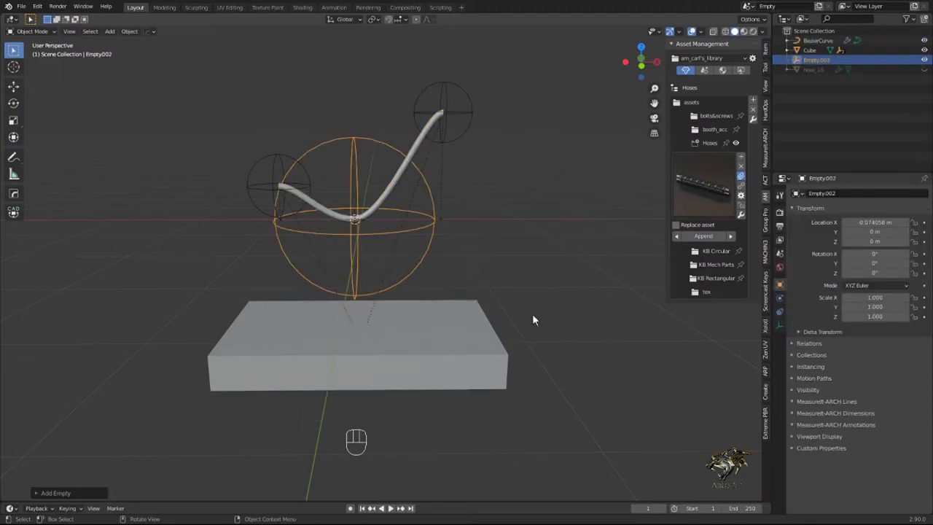
key(s)
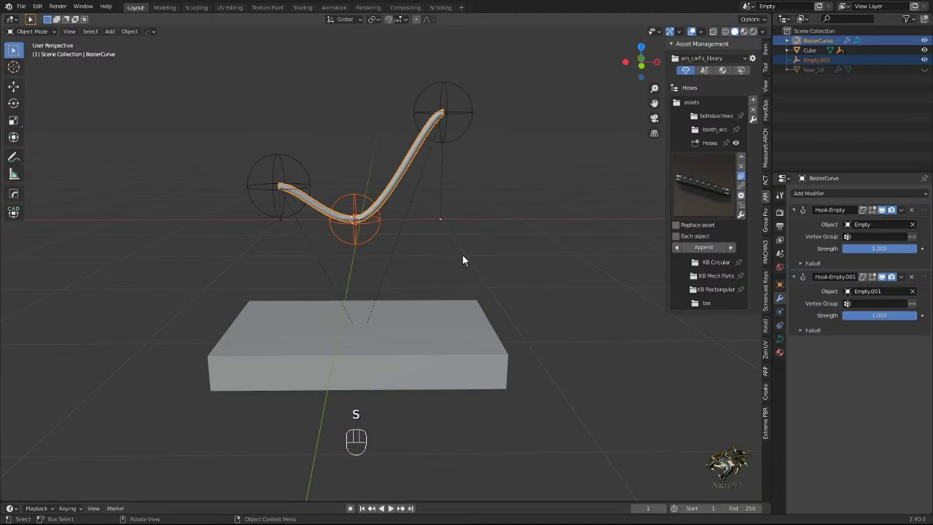
key(Tab)
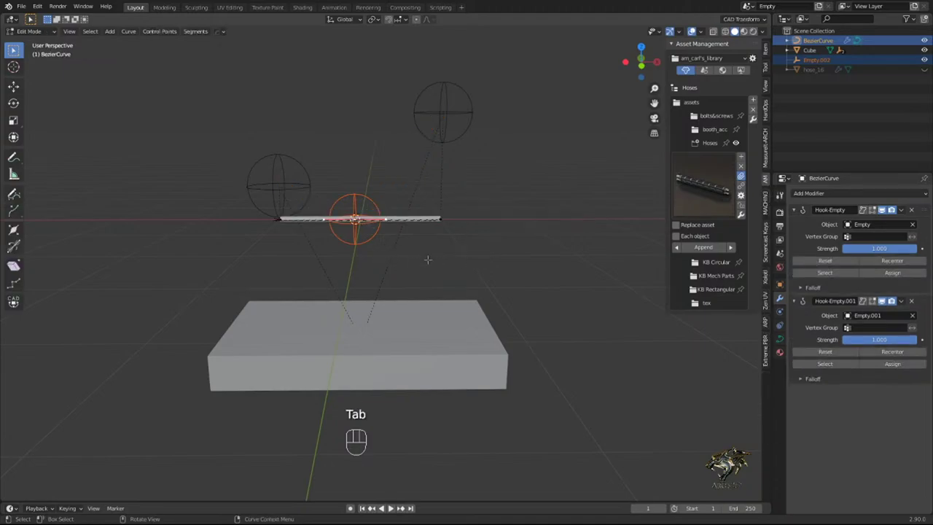
key(ctrl+h)
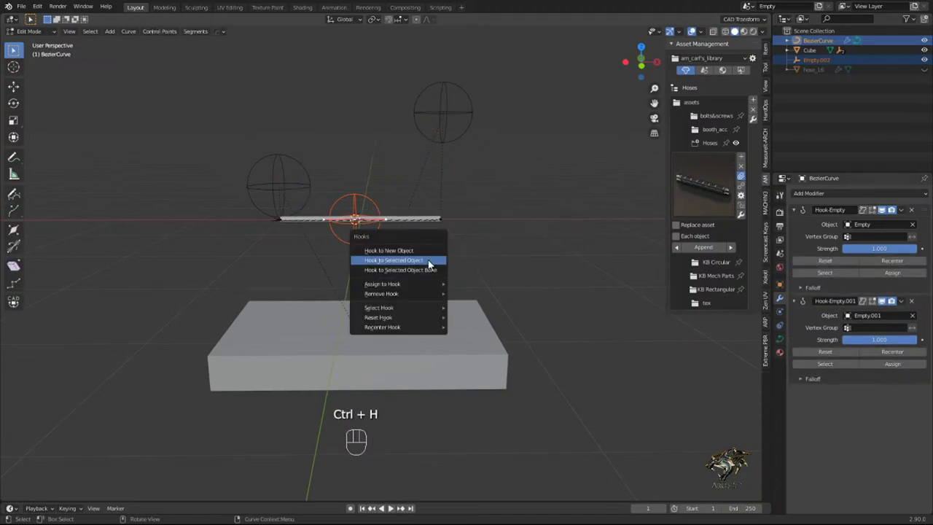
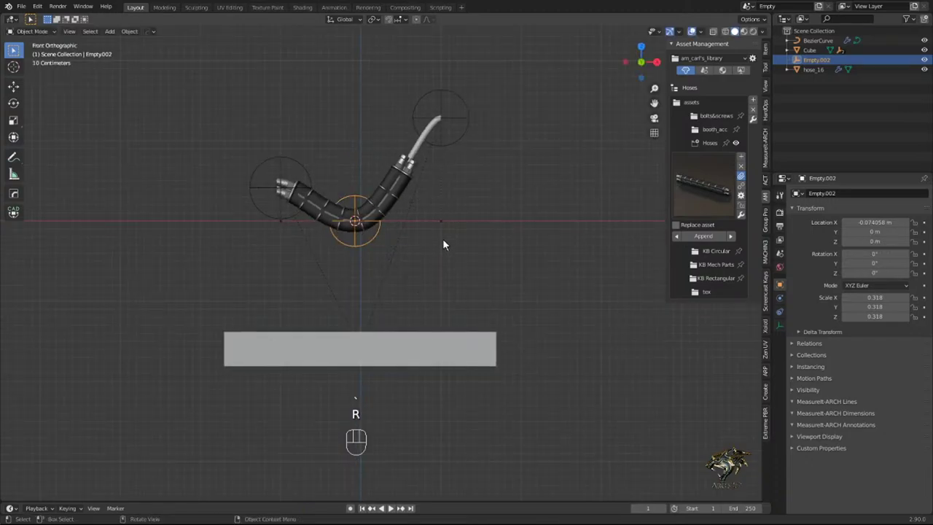
- Tilt the middle empty about the Y axis to reshape the hose bend
key(g)
key(r)
key(g)
key(r)
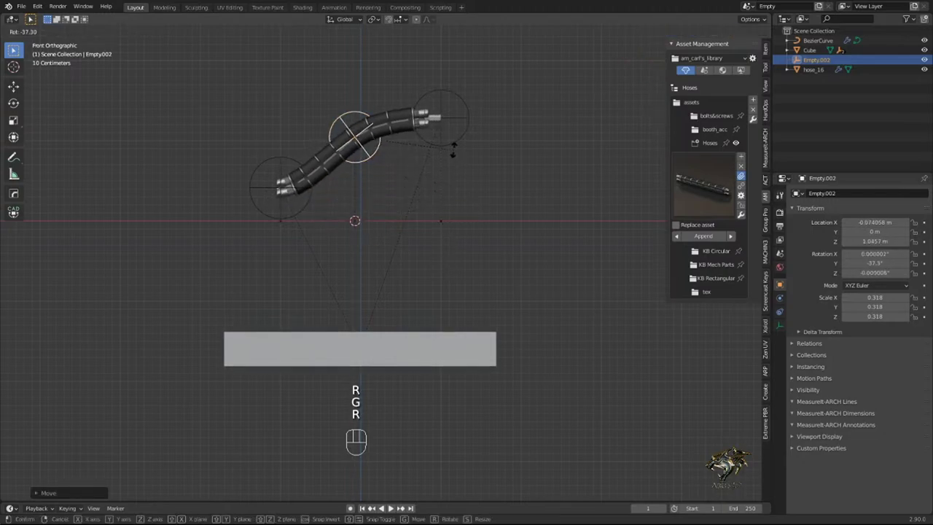
- Raise the middle empty so the hose arches in an S-bend above the box
key(g)
key(g)
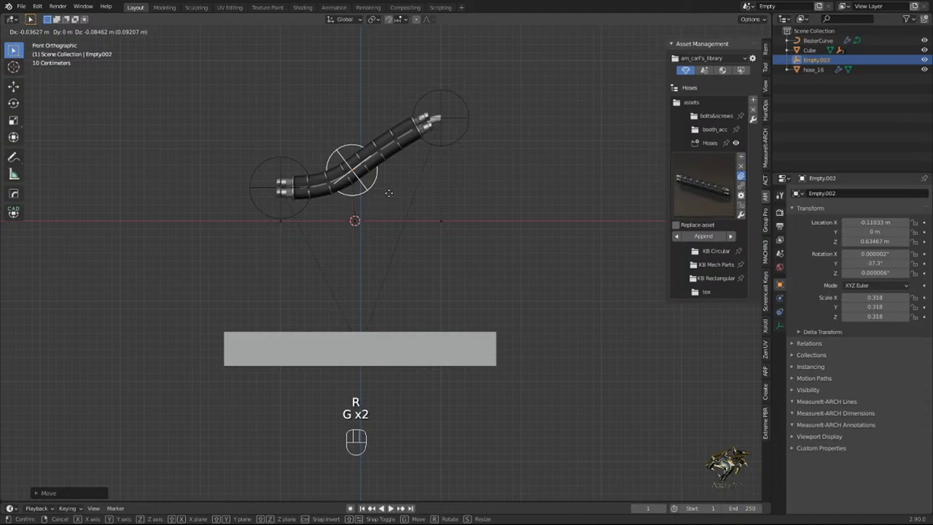
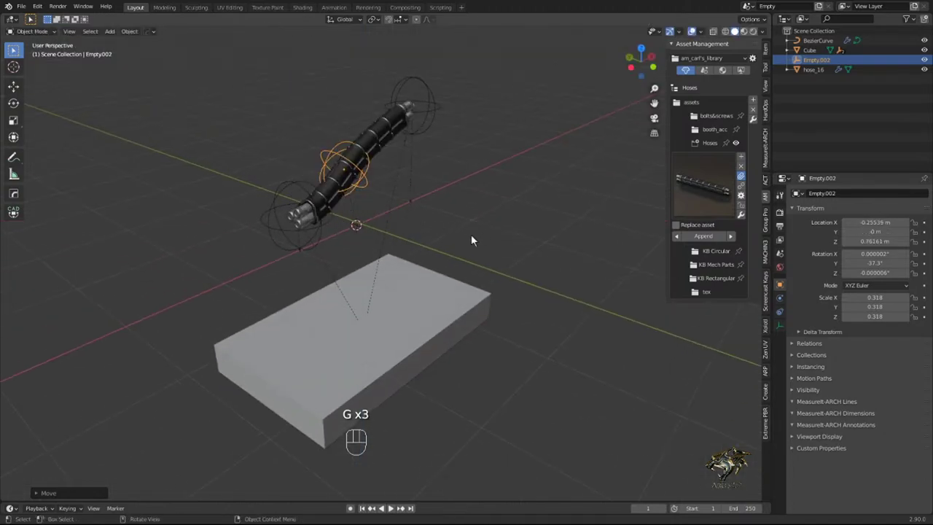
drag(450, 263, 429, 253)
drag(429, 253, 395, 232)
key(Tab)
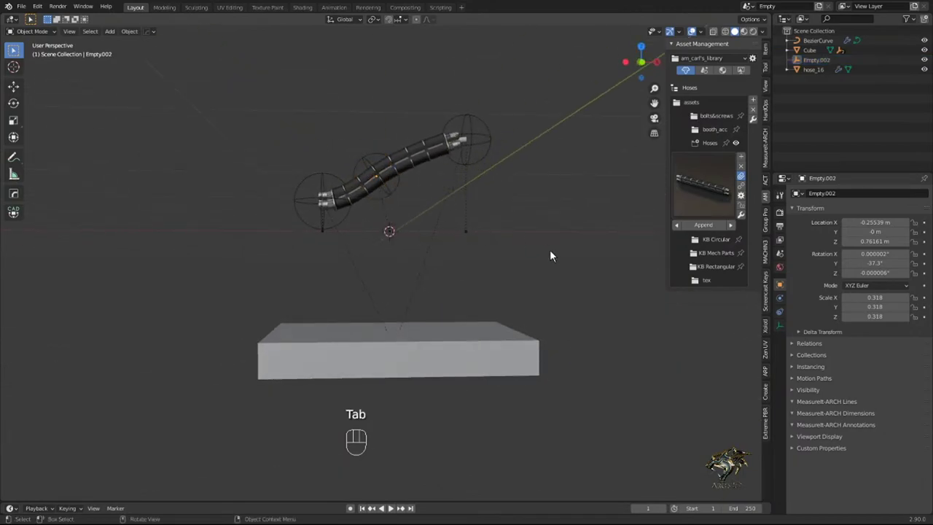